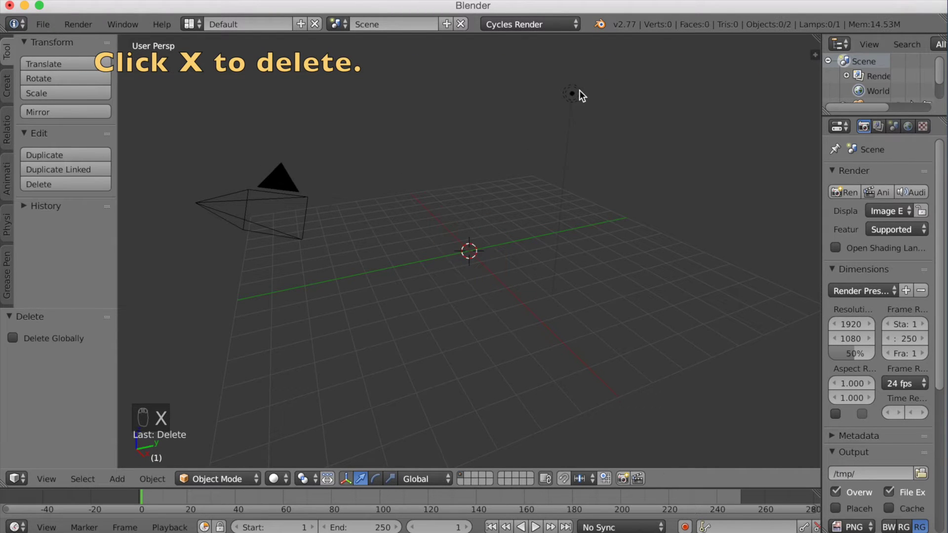
Delete the default lamp, add a torus at the grid centre and scale it up to about 2.4
{"action": "left_click_drag", "start_coordinate": [579, 95], "coordinate": [562, 100]}
{"action": "key", "text": "x"}
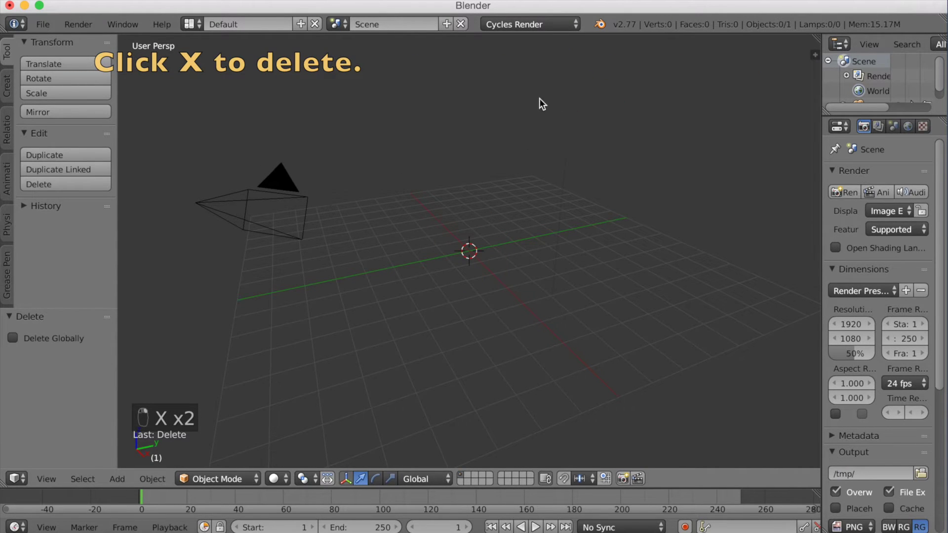
{"action": "left_click", "coordinate": [387, 104]}
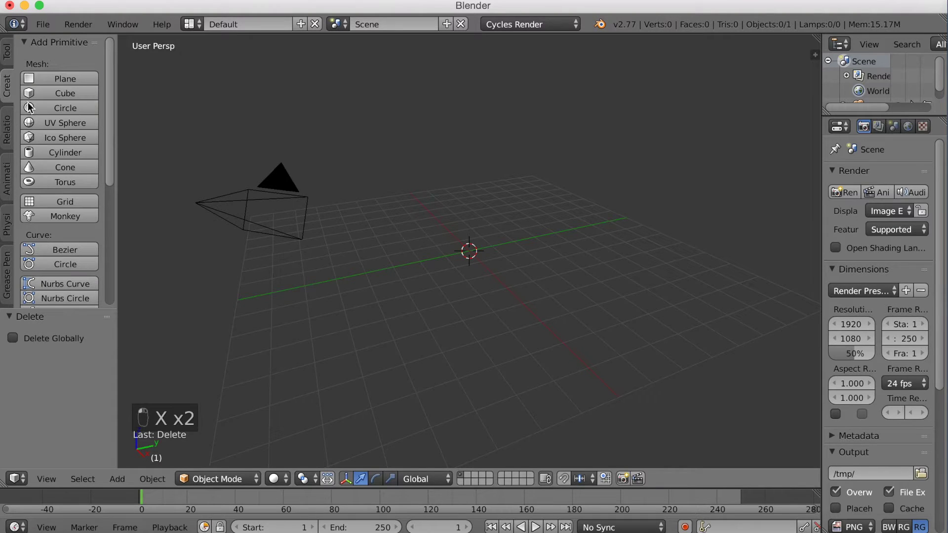
{"action": "left_click", "coordinate": [74, 177]}
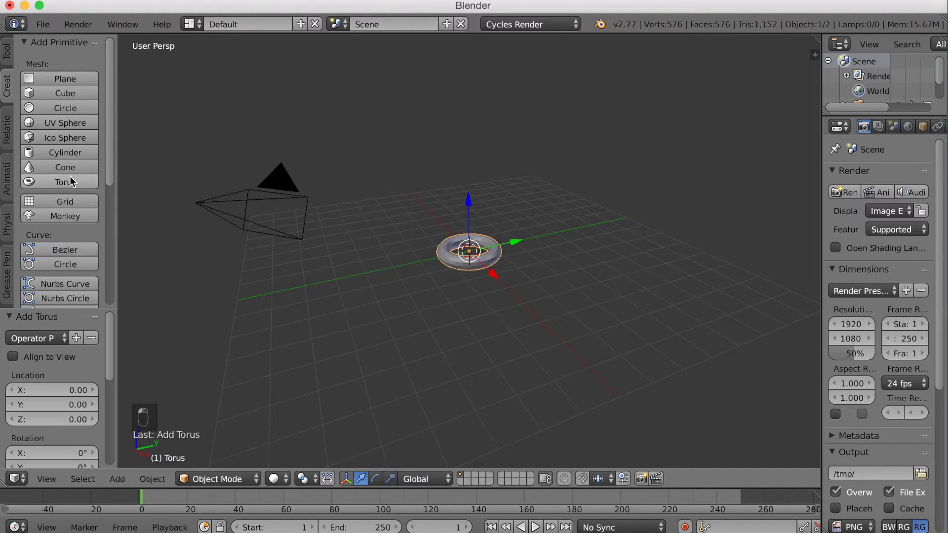
{"action": "key", "text": "s"}
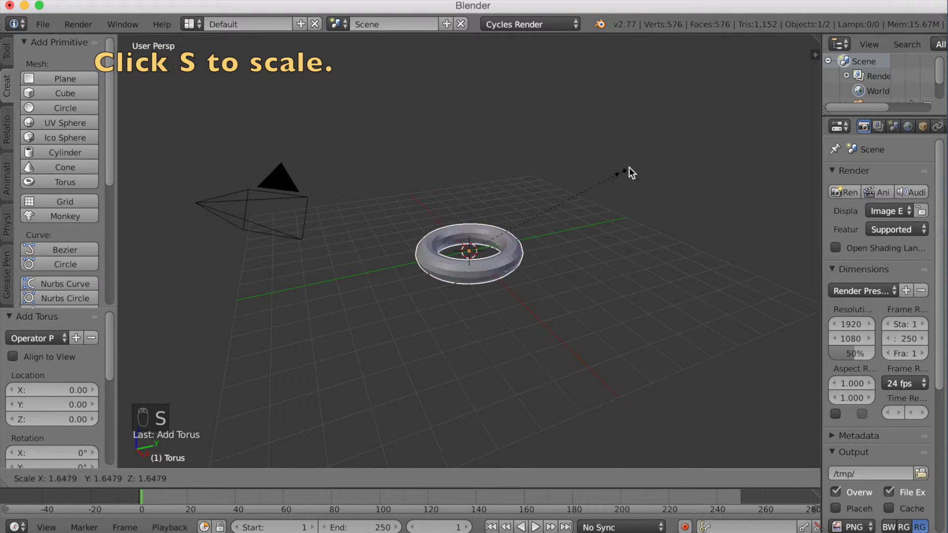
Smooth the torus with a Subdivision Surface modifier (View 3, Render 2) and show its particle settings
{"action": "left_click_drag", "start_coordinate": [743, 130], "coordinate": [824, 143]}
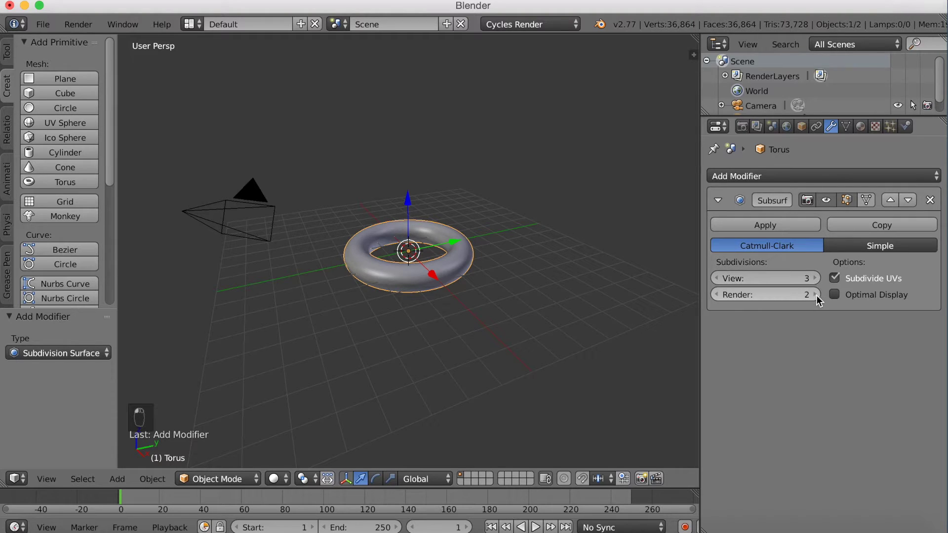
{"action": "middle_click", "coordinate": [540, 290]}
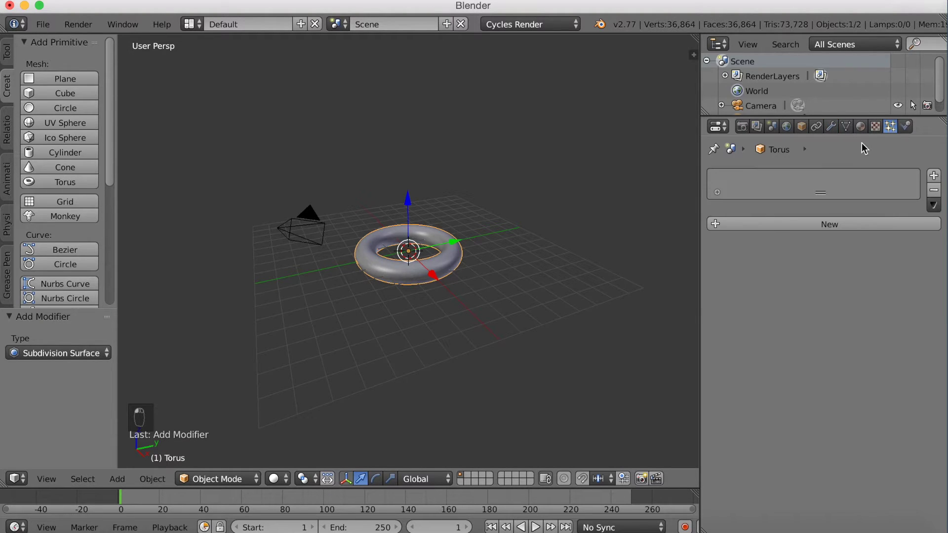
Add a hair particle system of 1000 strands emitted from the torus volume
{"action": "left_click", "coordinate": [774, 225]}
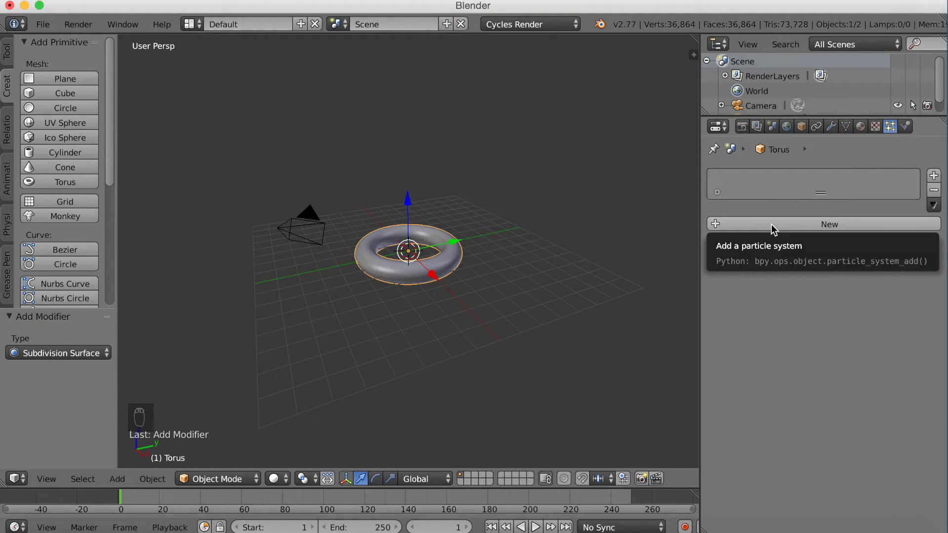
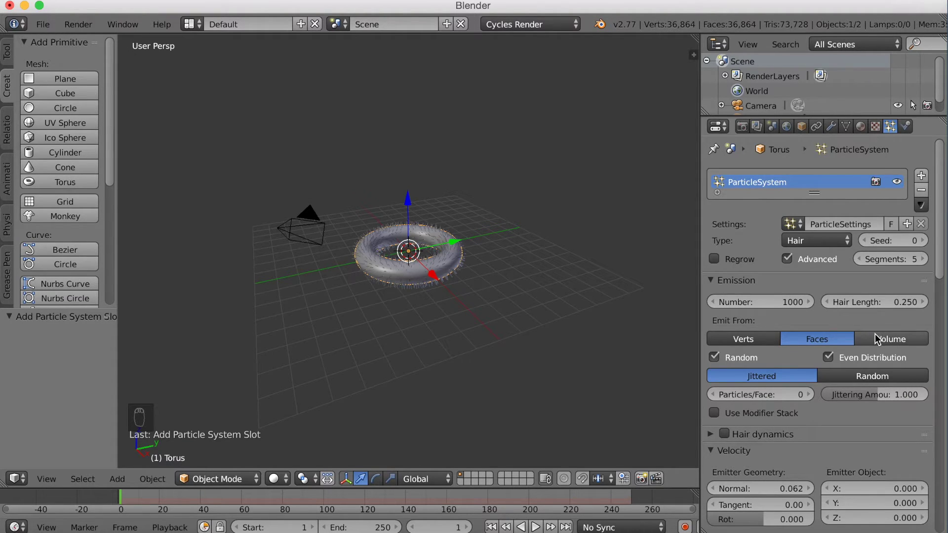
{"action": "left_click_drag", "start_coordinate": [878, 339], "coordinate": [534, 286]}
Give the hair a Brownian force of 0.260 to scatter the strands
{"action": "middle_click", "coordinate": [535, 285]}
{"action": "middle_click", "coordinate": [534, 285]}
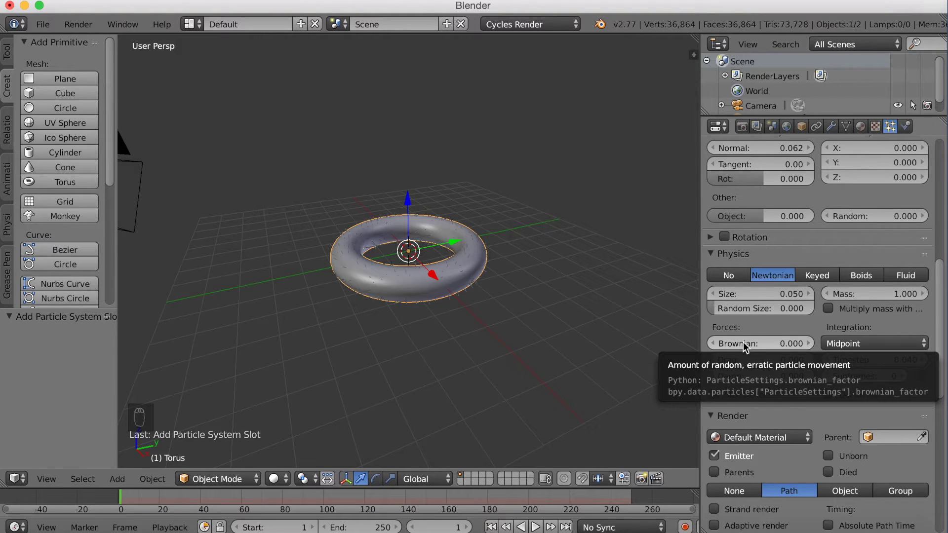
{"action": "left_click_drag", "start_coordinate": [747, 342], "coordinate": [912, 106]}
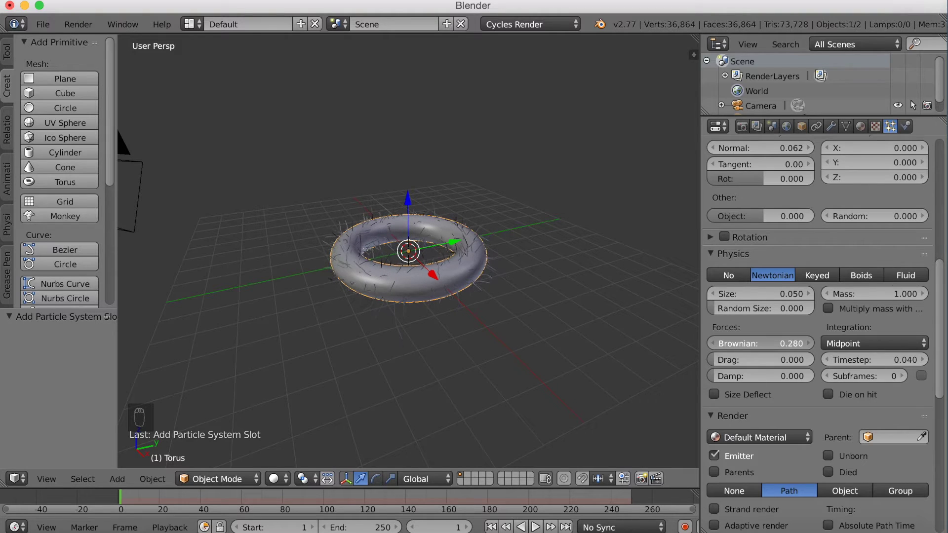
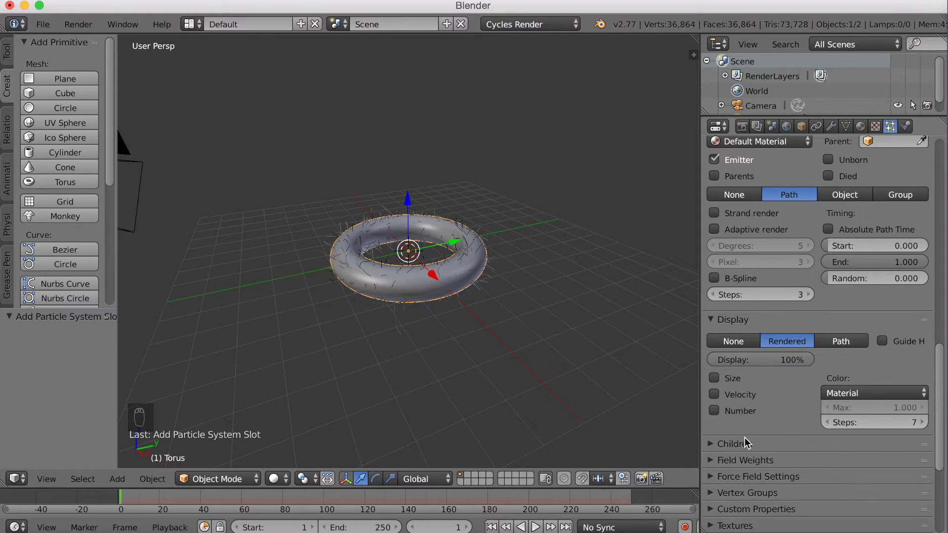
Enable interpolated children with 250 render children, seed 3 and clump 0.015
{"action": "left_click_drag", "start_coordinate": [744, 442], "coordinate": [818, 431]}
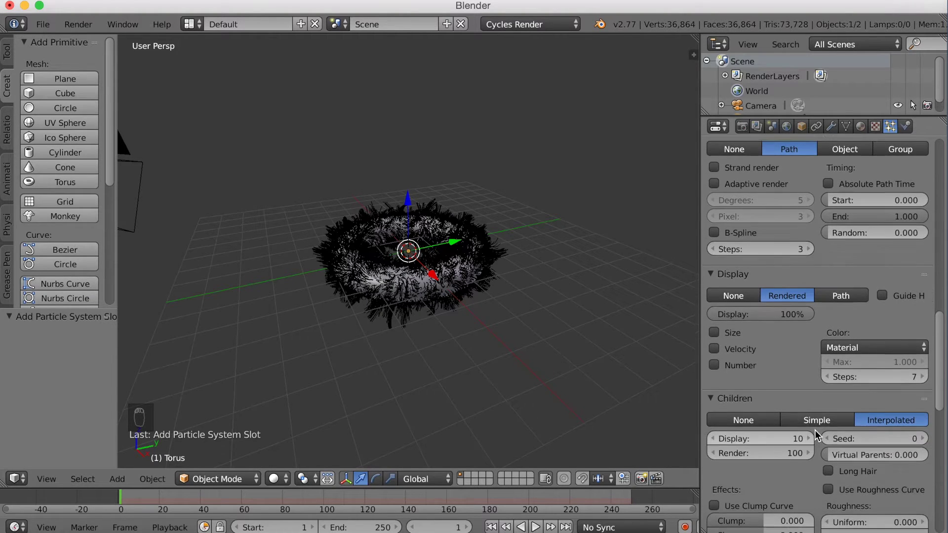
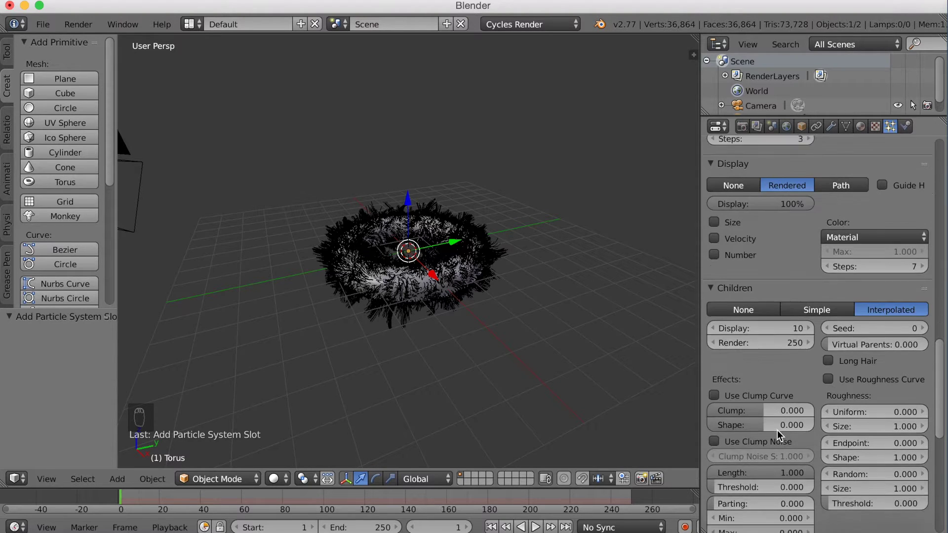
{"action": "left_click_drag", "start_coordinate": [929, 316], "coordinate": [891, 325]}
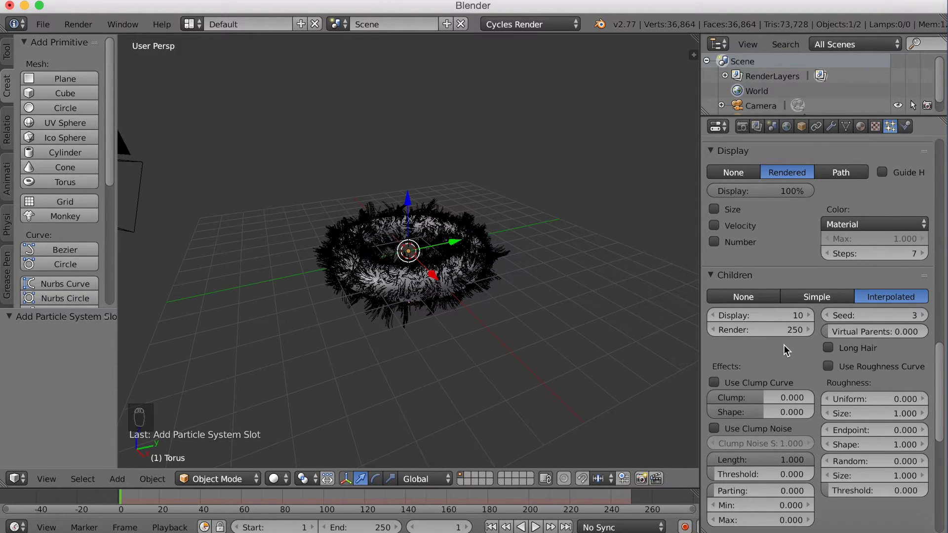
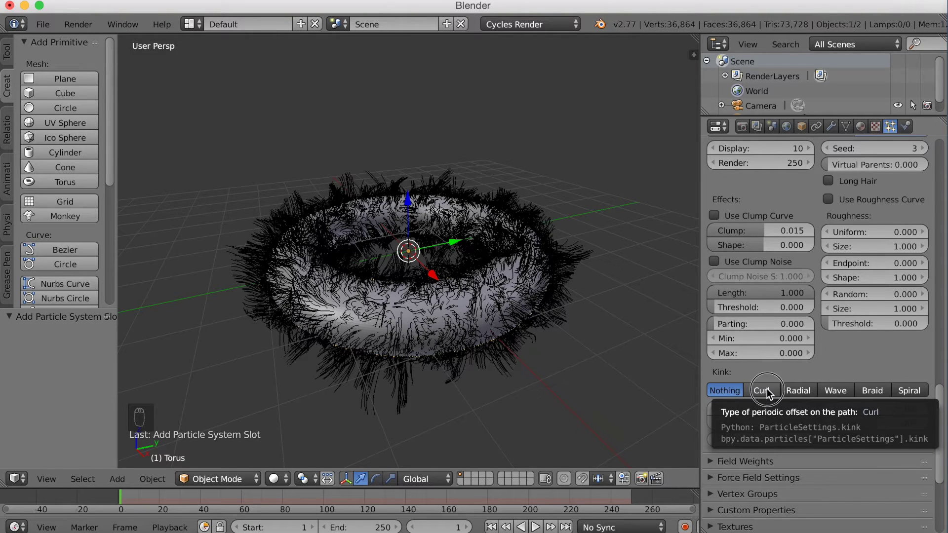
Curl the child strands with a curl kink of amplitude 0.100
{"action": "left_click", "coordinate": [770, 390]}
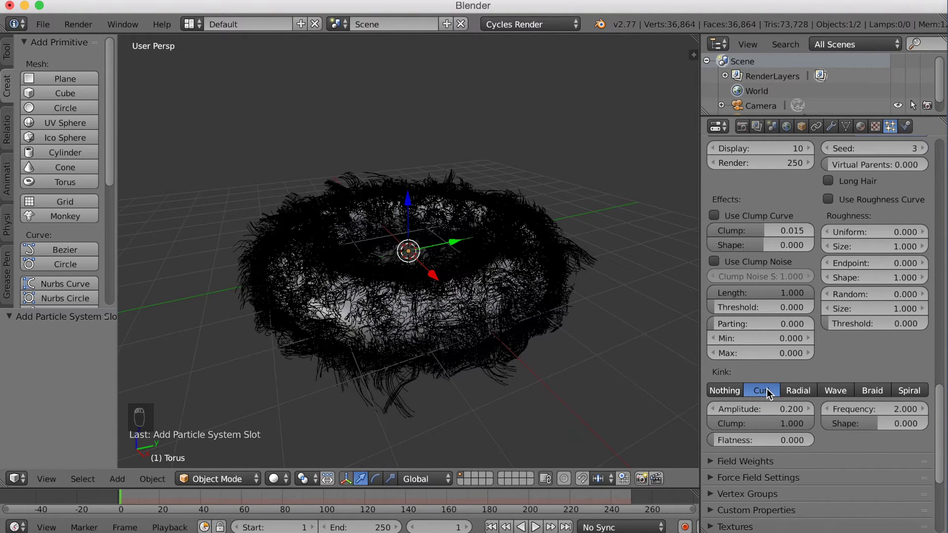
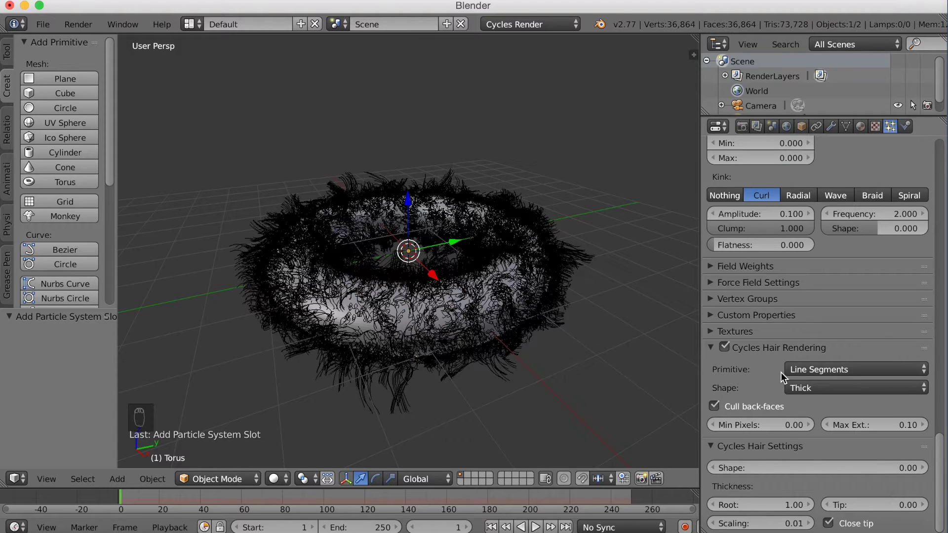
Switch Cycles hair primitive from line segments to curve segments with 4 subdivisions
{"action": "left_click_drag", "start_coordinate": [795, 372], "coordinate": [800, 320]}
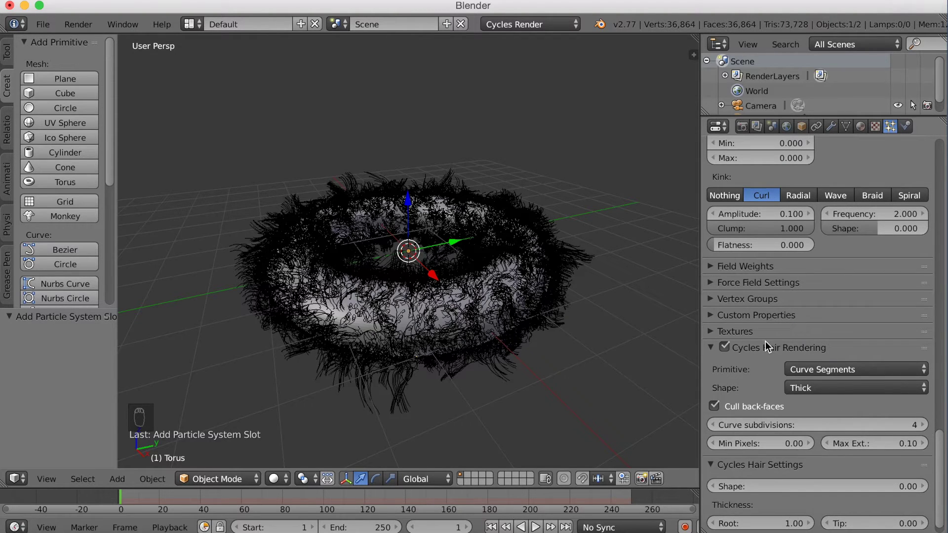
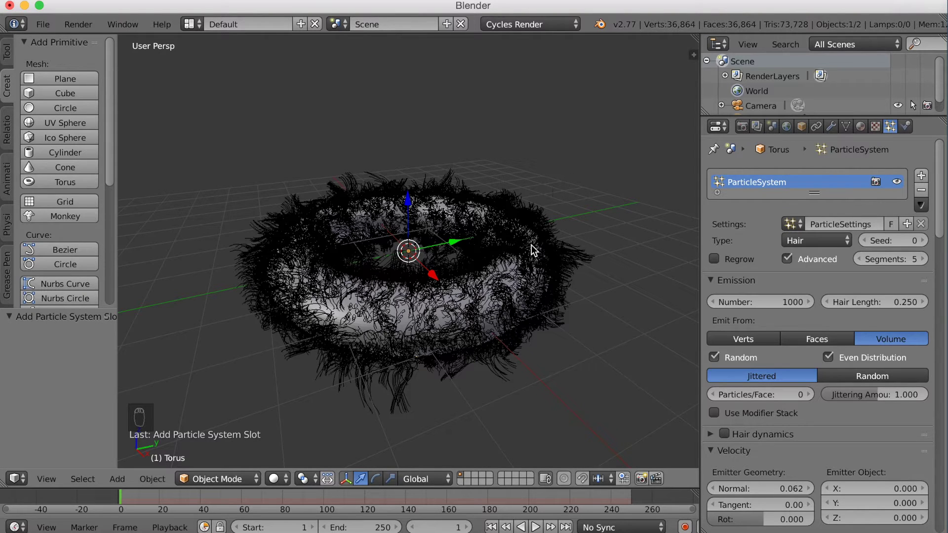
Look through the camera and tilt the torus toward it, then turn it about the vertical axis
{"action": "left_click_drag", "start_coordinate": [525, 279], "coordinate": [574, 276]}
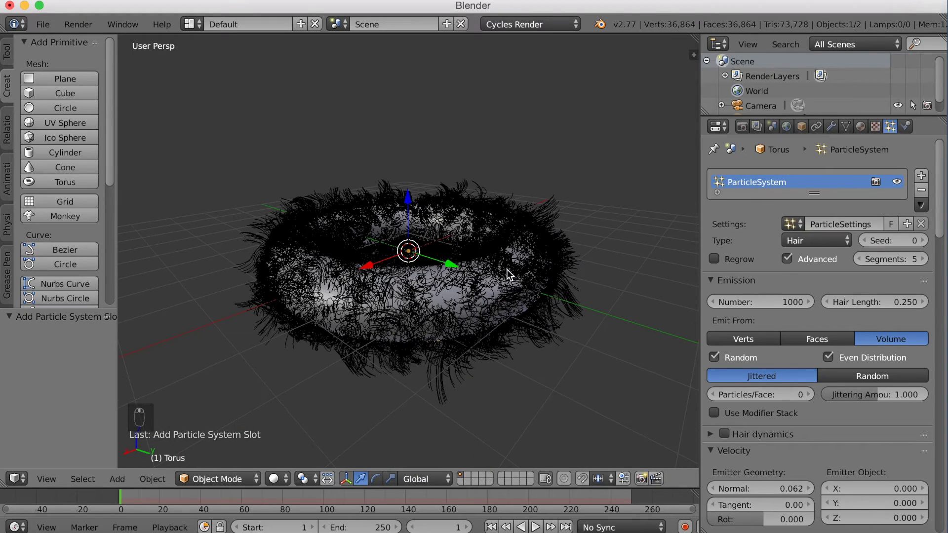
{"action": "middle_click", "coordinate": [512, 269]}
{"action": "key", "text": "KP_0"}
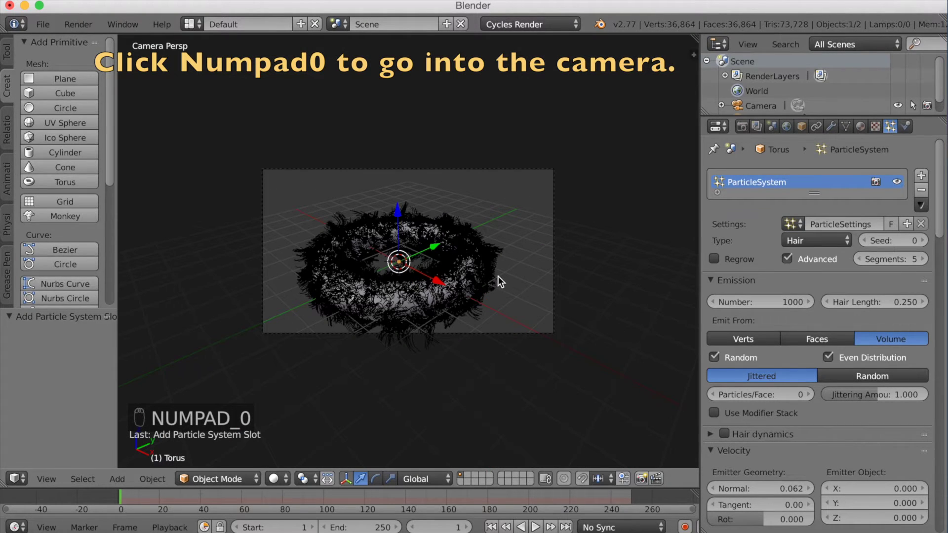
{"action": "key", "text": "r"}
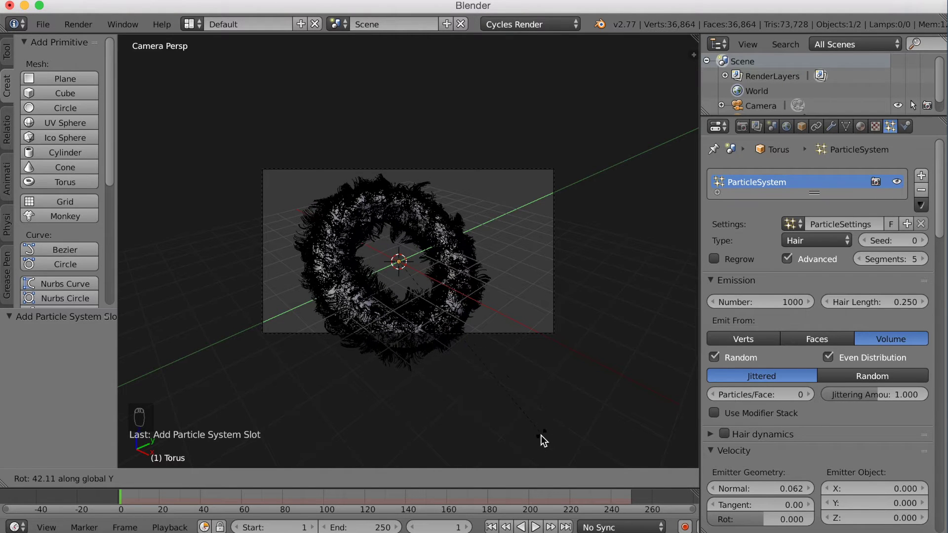
{"action": "left_click_drag", "start_coordinate": [595, 267], "coordinate": [594, 227]}
{"action": "key", "text": "r"}
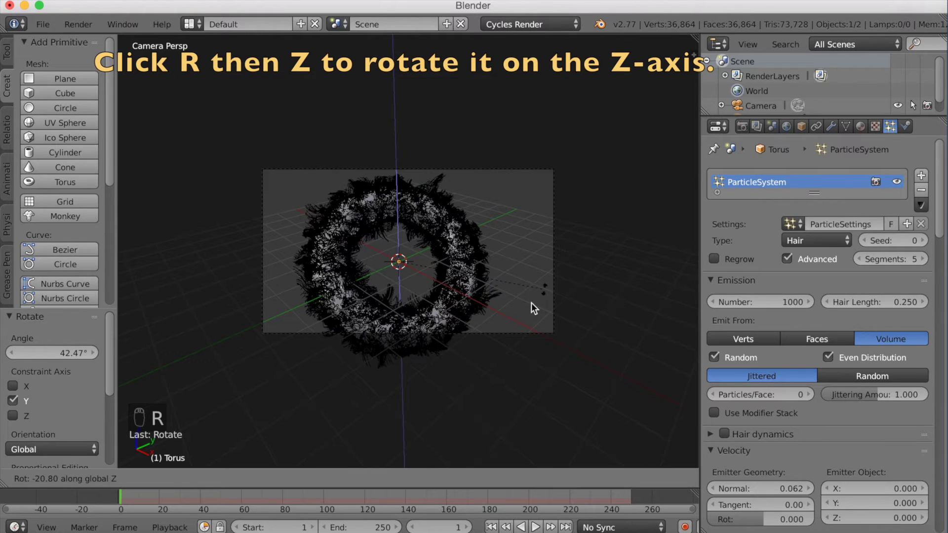
{"action": "left_click_drag", "start_coordinate": [574, 254], "coordinate": [592, 238]}
Shrink the torus to about 0.79 and shift it to sit within the camera frame
{"action": "key", "text": "s"}
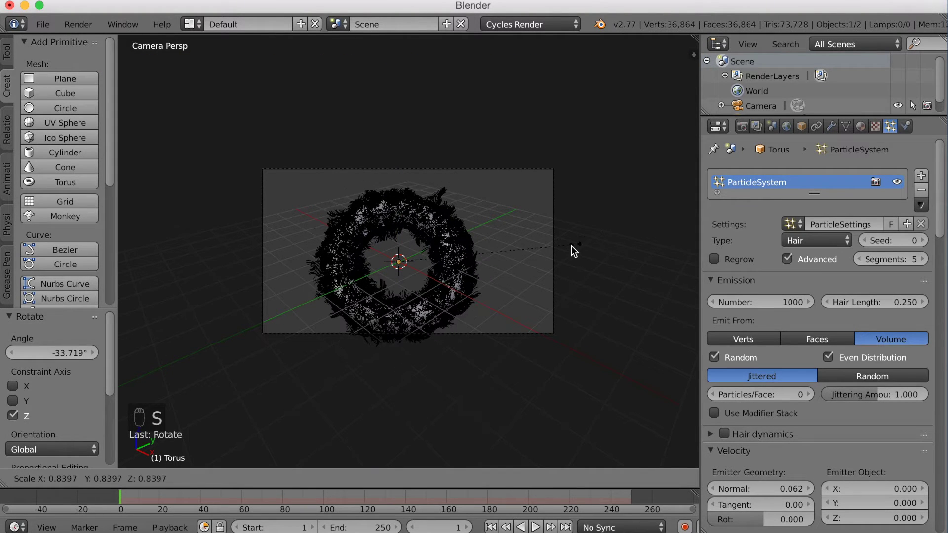
{"action": "left_click_drag", "start_coordinate": [596, 270], "coordinate": [566, 270]}
{"action": "key", "text": "g"}
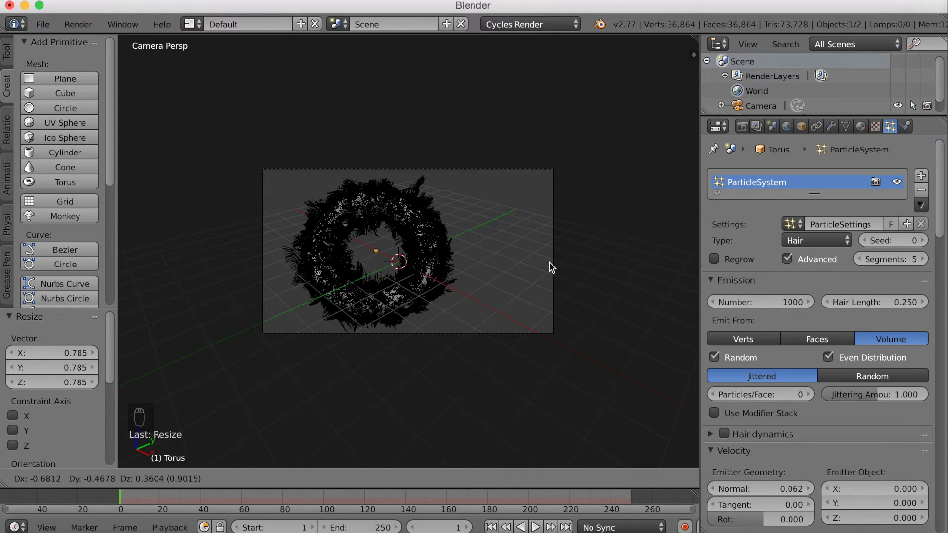
{"action": "left_click_drag", "start_coordinate": [552, 263], "coordinate": [489, 272]}
Add a plane and move, tilt about 61° and scale it to 2.584 beside the torus
{"action": "left_click_drag", "start_coordinate": [490, 271], "coordinate": [462, 268]}
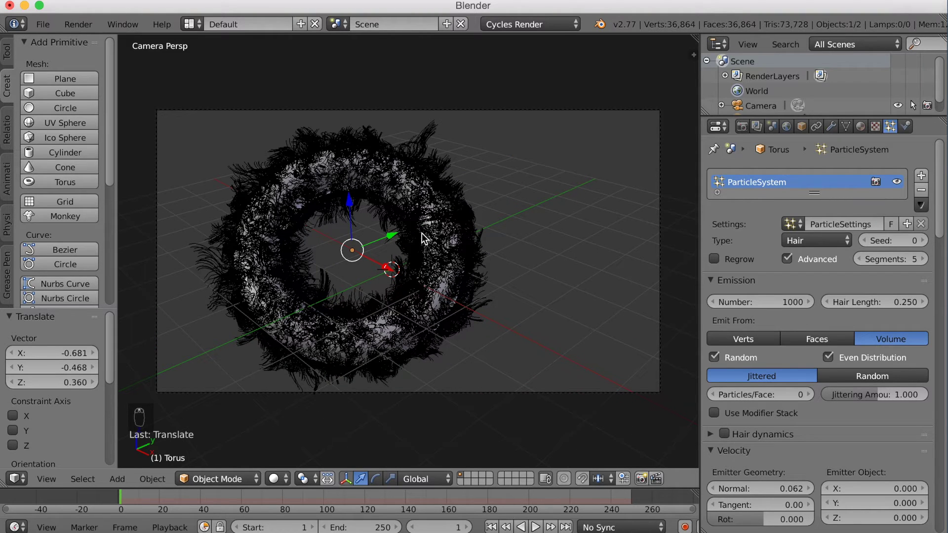
{"action": "left_click", "coordinate": [59, 83]}
{"action": "left_click_drag", "start_coordinate": [467, 251], "coordinate": [485, 248]}
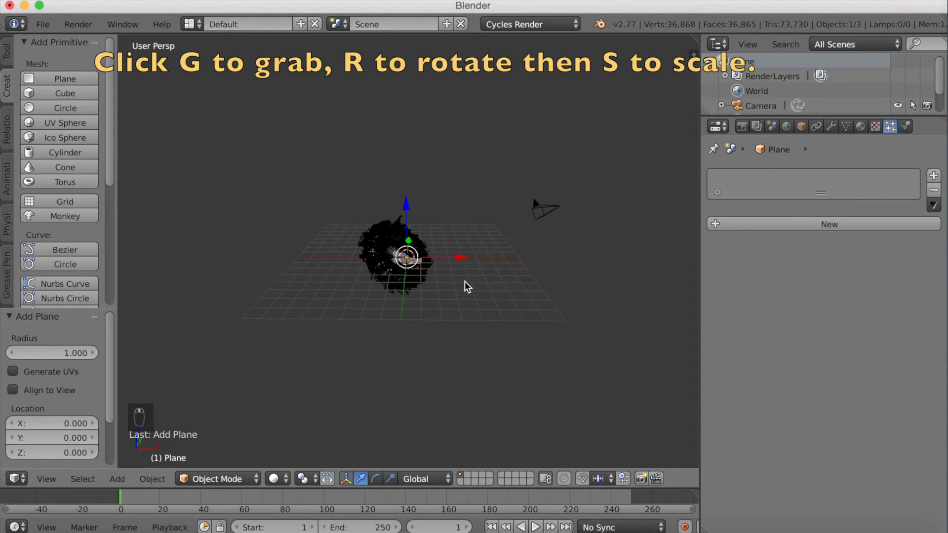
{"action": "key", "text": "g"}
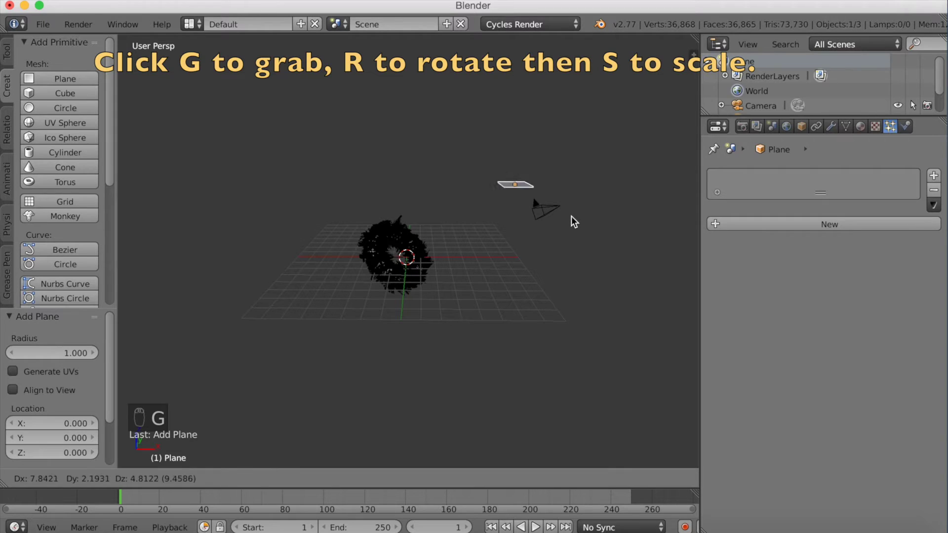
{"action": "key", "text": "r"}
{"action": "left_click_drag", "start_coordinate": [606, 228], "coordinate": [632, 250]}
{"action": "key", "text": "s"}
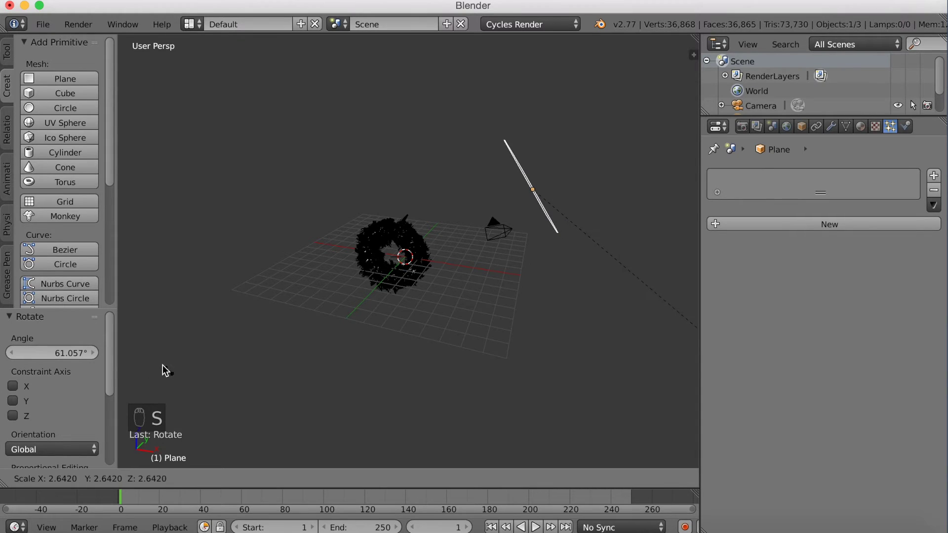
Give the plane a new emission material glowing at strength 7
{"action": "left_click_drag", "start_coordinate": [277, 369], "coordinate": [744, 218]}
{"action": "left_click_drag", "start_coordinate": [864, 133], "coordinate": [770, 108]}
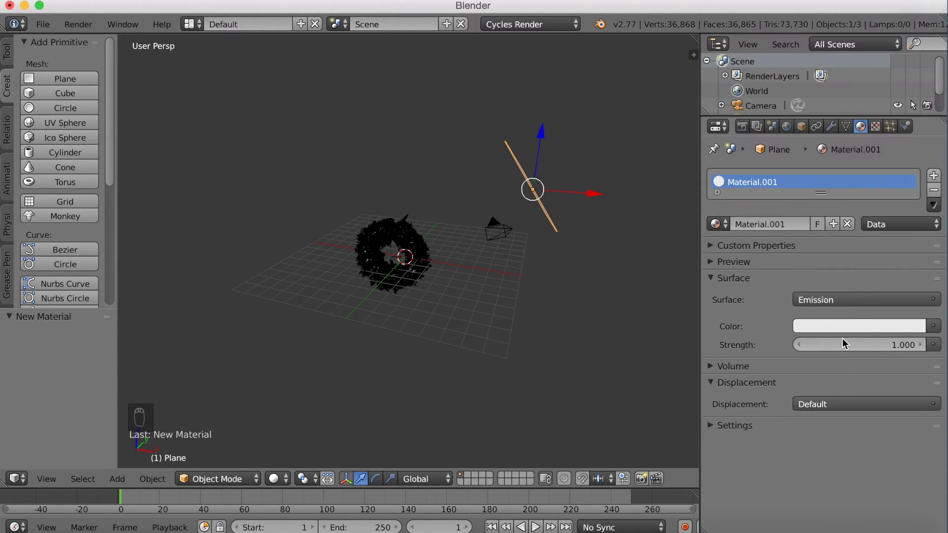
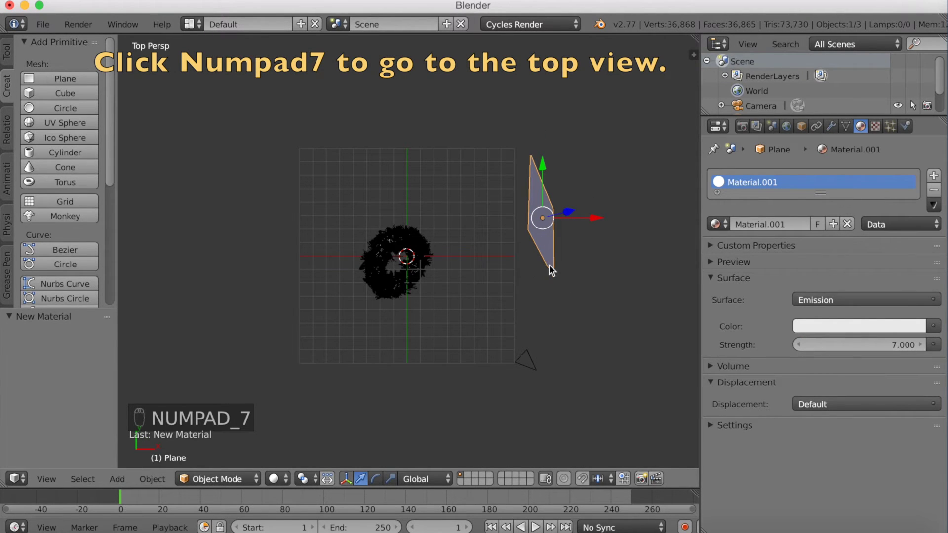
Duplicate the emission plane below the torus, rotate it to face the torus and scale it down
{"action": "key", "text": "g"}
{"action": "left_click", "coordinate": [562, 304]}
{"action": "key", "text": "shift+d"}
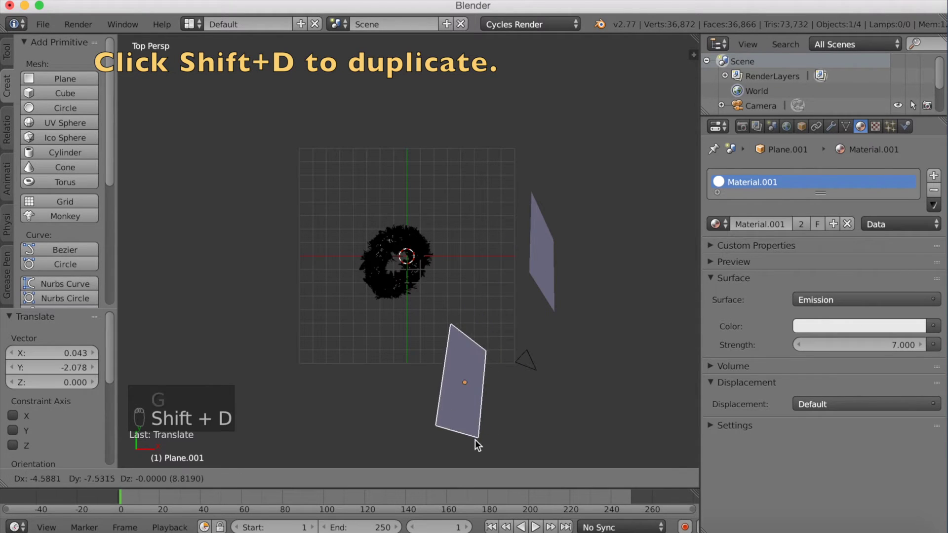
{"action": "left_click_drag", "start_coordinate": [488, 82], "coordinate": [571, 149]}
{"action": "key", "text": "r"}
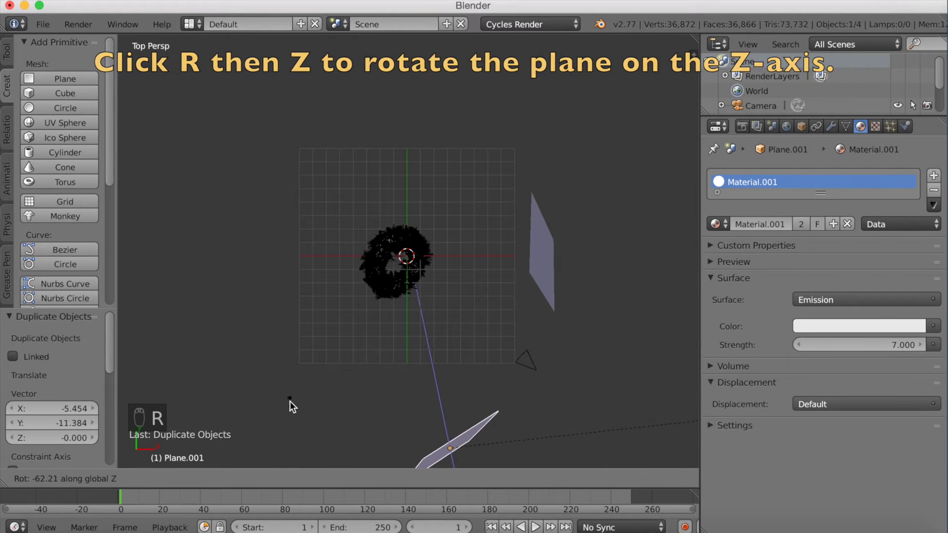
{"action": "left_click_drag", "start_coordinate": [554, 371], "coordinate": [635, 355]}
{"action": "key", "text": "s"}
{"action": "left_click", "coordinate": [591, 393]}
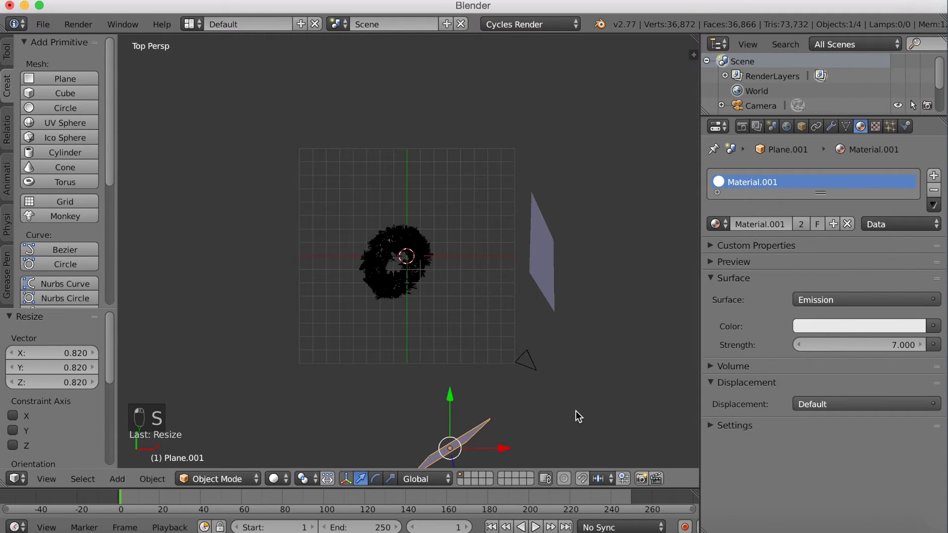
Duplicate again for a third plane up-left, rotated about -165° toward the torus and resized
{"action": "key", "text": "shift+d"}
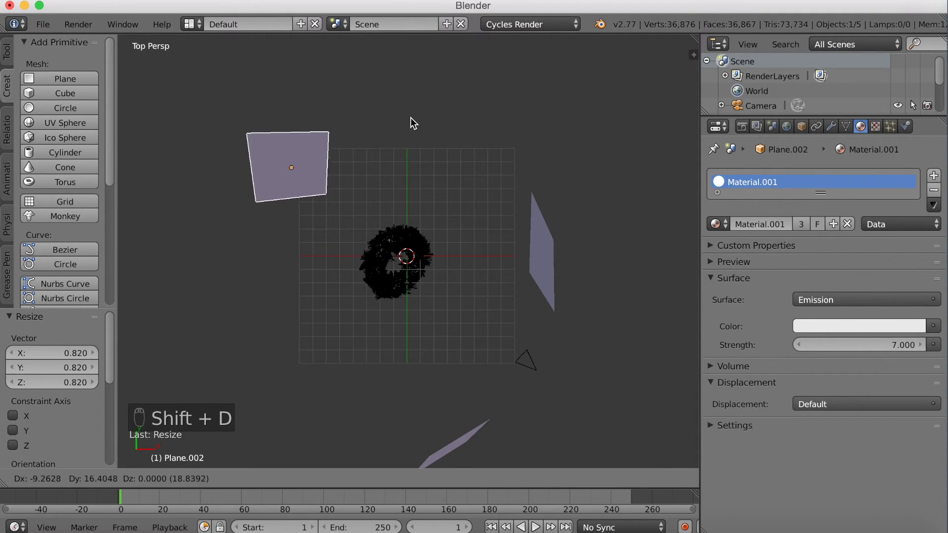
{"action": "left_click", "coordinate": [422, 115]}
{"action": "key", "text": "r"}
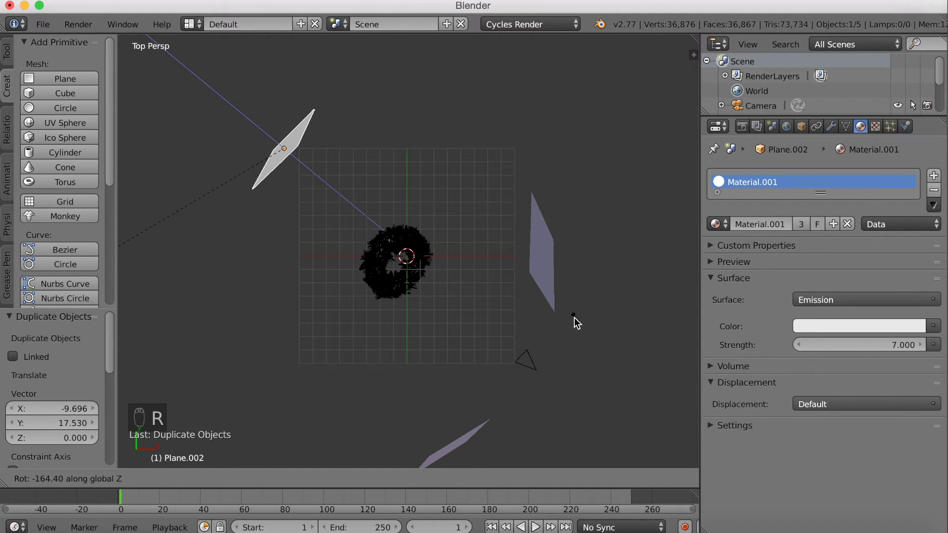
{"action": "left_click_drag", "start_coordinate": [547, 171], "coordinate": [533, 94]}
{"action": "key", "text": "s"}
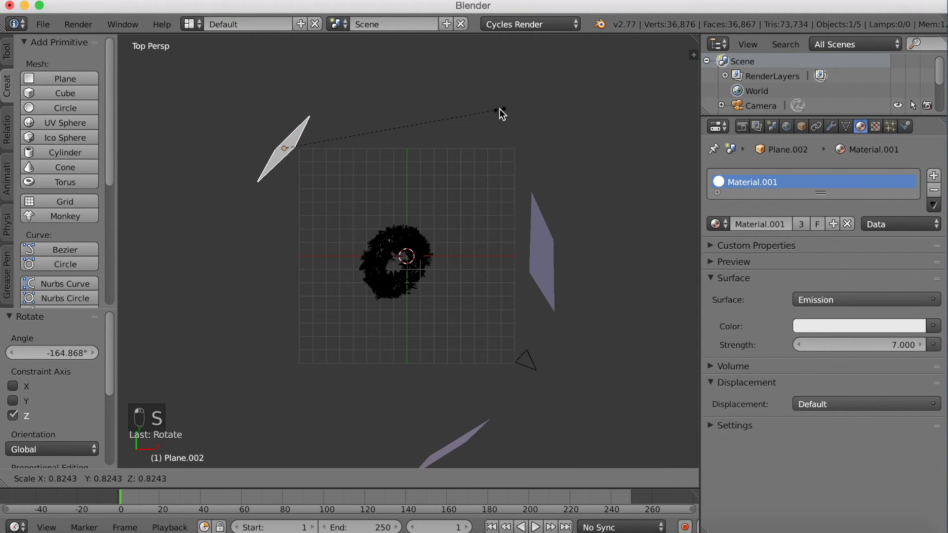
{"action": "left_click", "coordinate": [509, 154]}
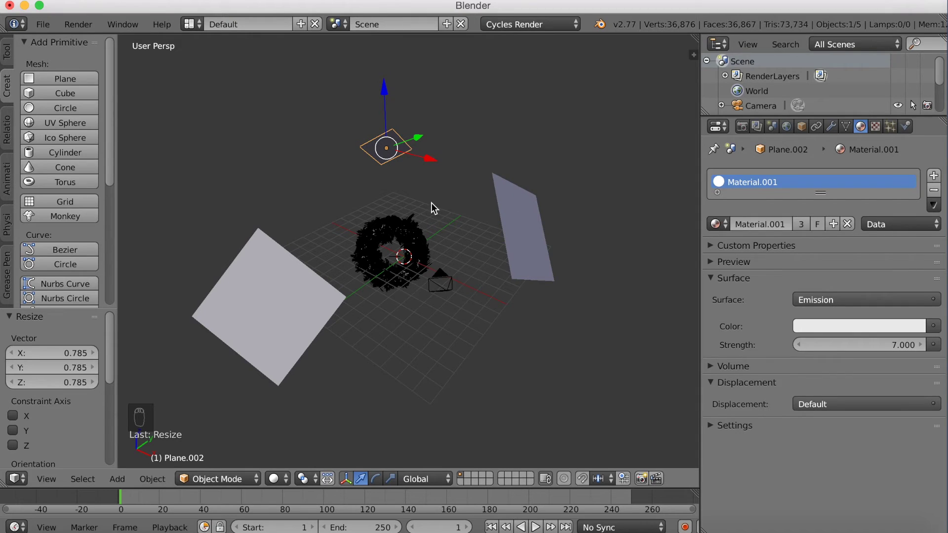
Give the fur torus a new blue diffuse material and preview it with Rendered viewport shading
{"action": "left_click", "coordinate": [434, 226]}
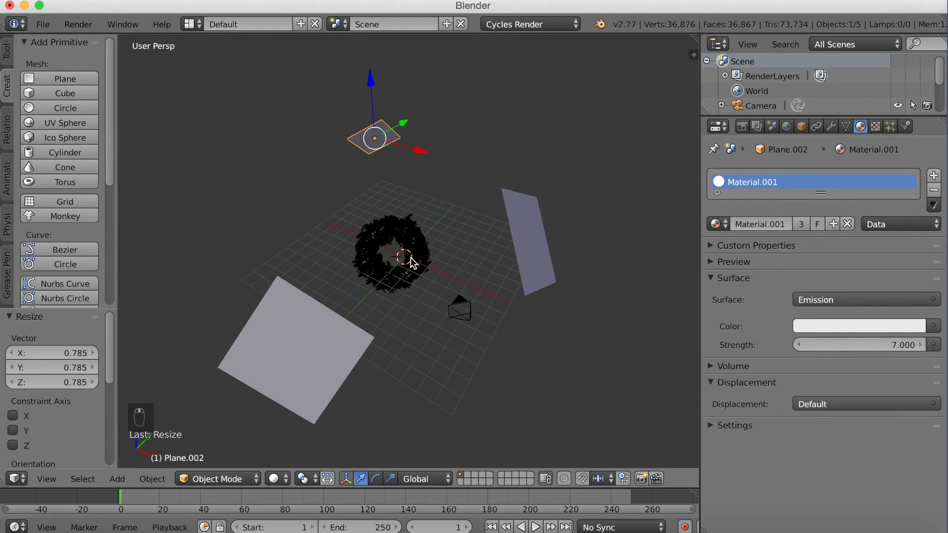
{"action": "left_click", "coordinate": [814, 217]}
{"action": "left_click_drag", "start_coordinate": [280, 477], "coordinate": [291, 431]}
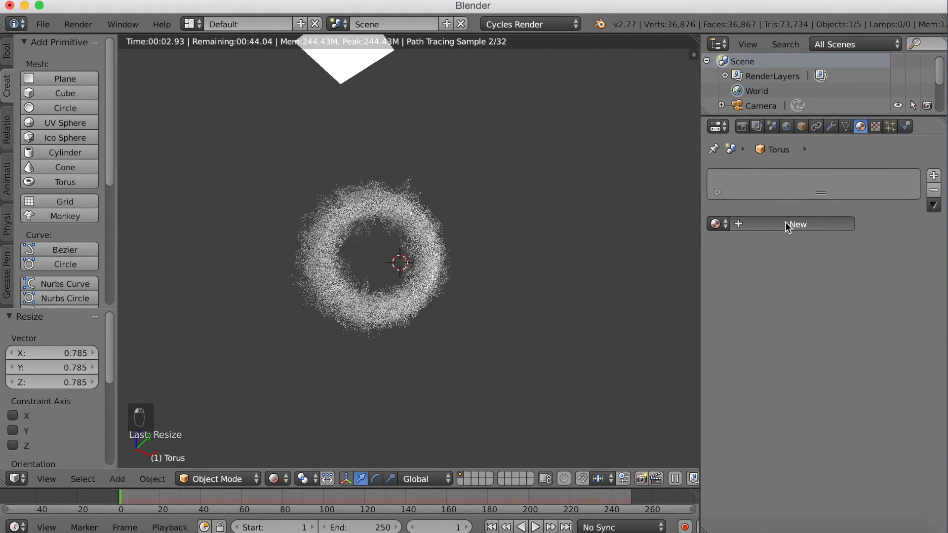
{"action": "left_click_drag", "start_coordinate": [838, 311], "coordinate": [833, 326]}
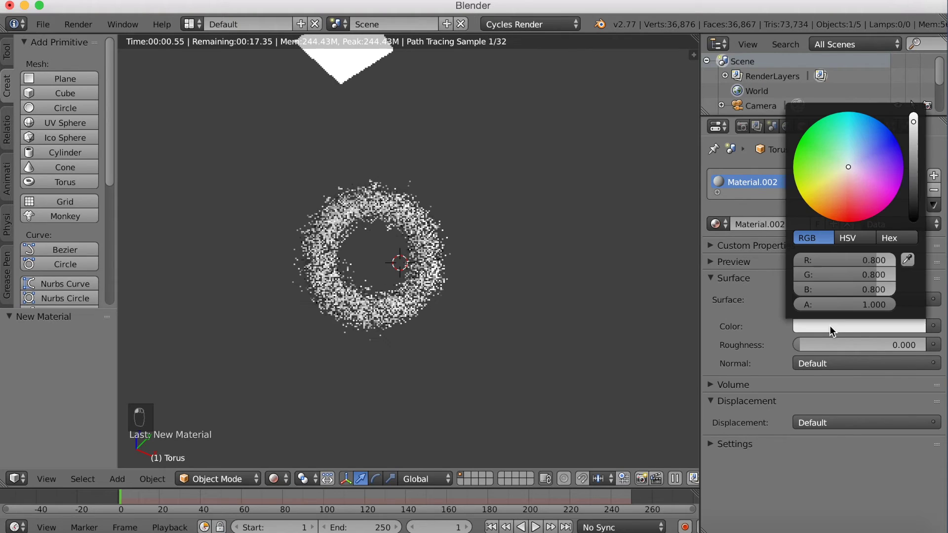
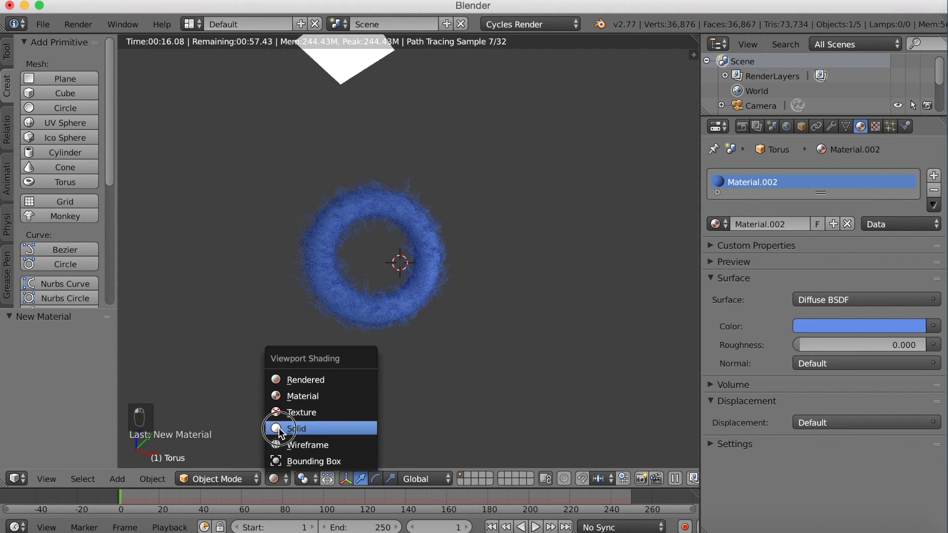
Add a plane, scale it into a wide floor and lower it beneath the torus
{"action": "middle_click", "coordinate": [391, 338]}
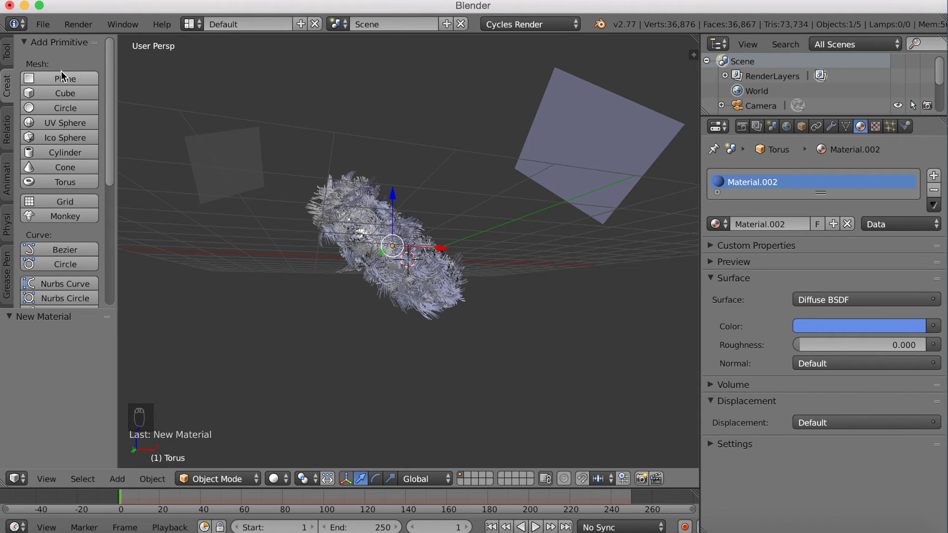
{"action": "key", "text": "g"}
{"action": "left_click_drag", "start_coordinate": [487, 281], "coordinate": [549, 289]}
{"action": "key", "text": "s"}
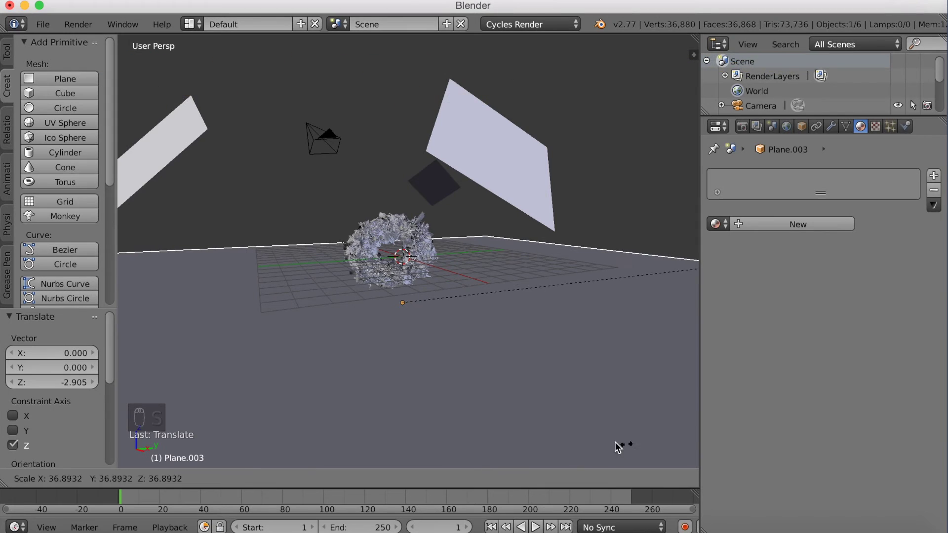
{"action": "left_click_drag", "start_coordinate": [570, 418], "coordinate": [456, 399]}
{"action": "left_click_drag", "start_coordinate": [455, 400], "coordinate": [524, 315]}
Shrink the floor slightly and extrude its geometry upward to form walls
{"action": "key", "text": "s"}
{"action": "left_click_drag", "start_coordinate": [374, 379], "coordinate": [285, 462]}
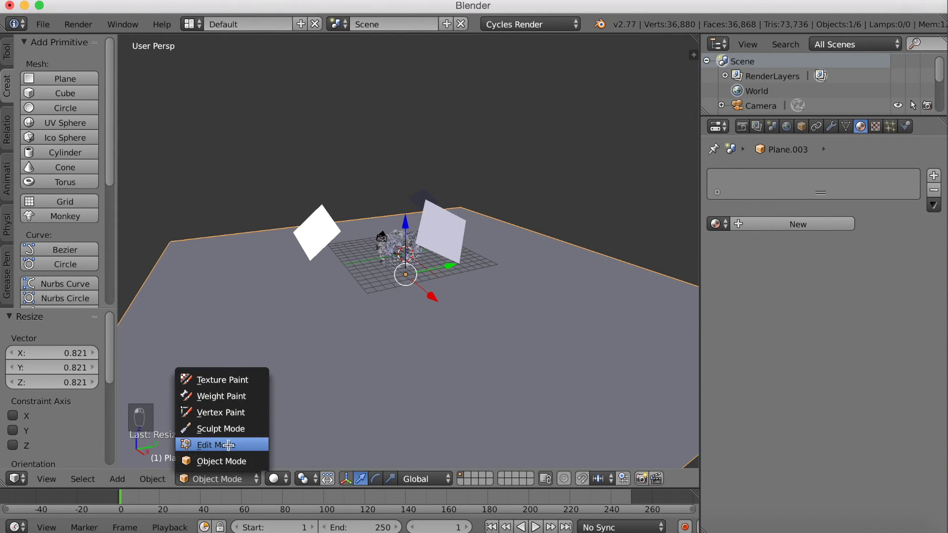
{"action": "key", "text": "e"}
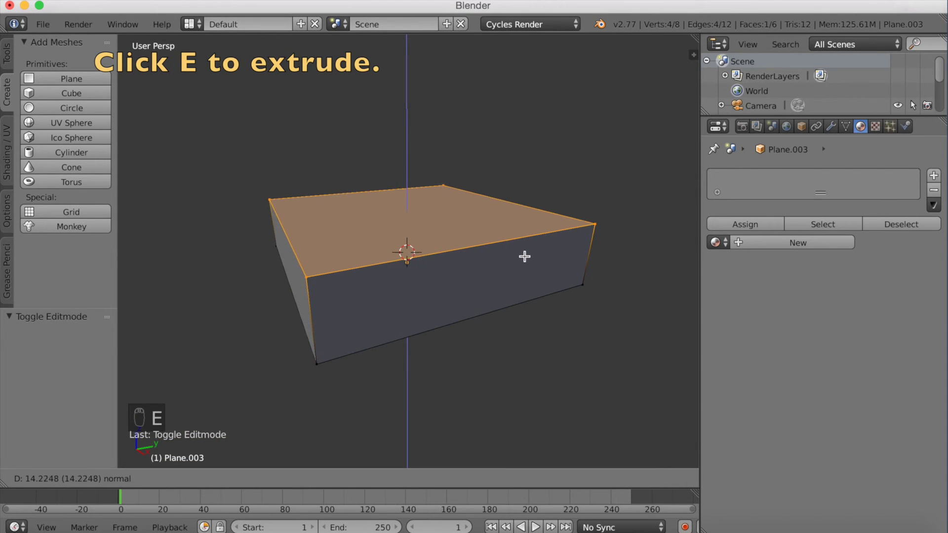
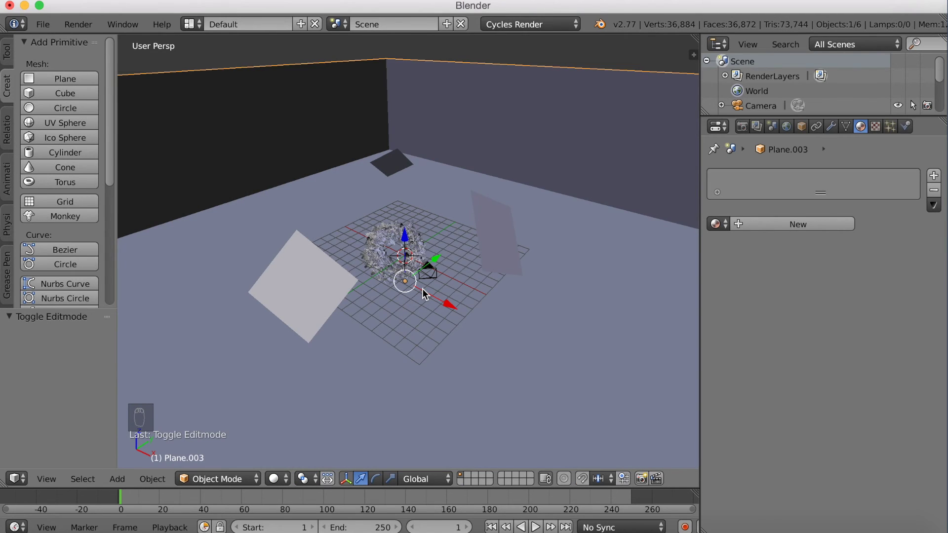
Look through the camera and reduce the torus hair emission from 1000 to 200 strands
{"action": "key", "text": "KP_0"}
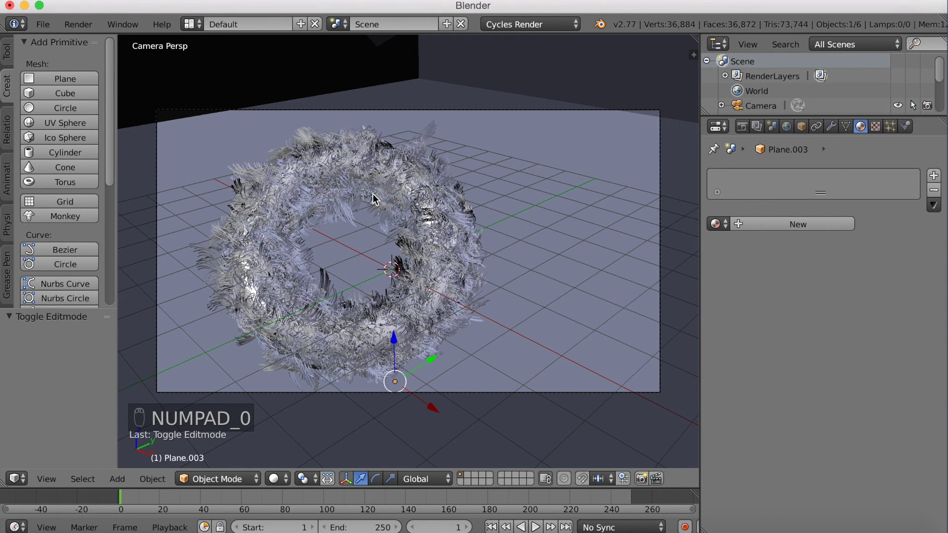
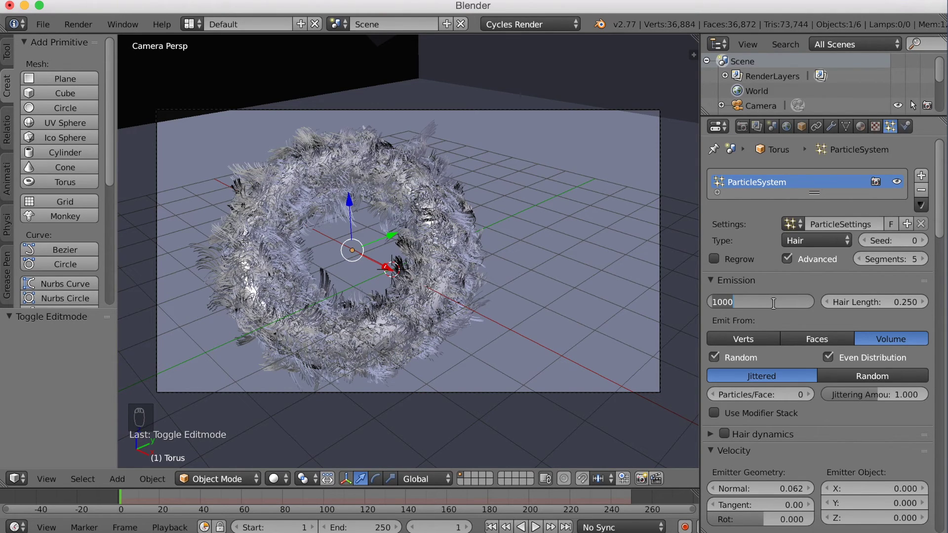
{"action": "key", "text": "KP_0"}
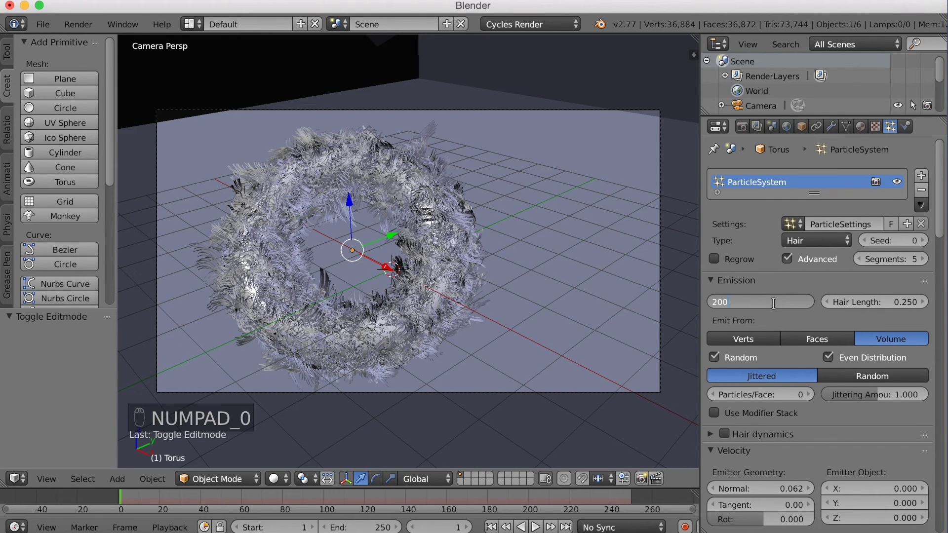
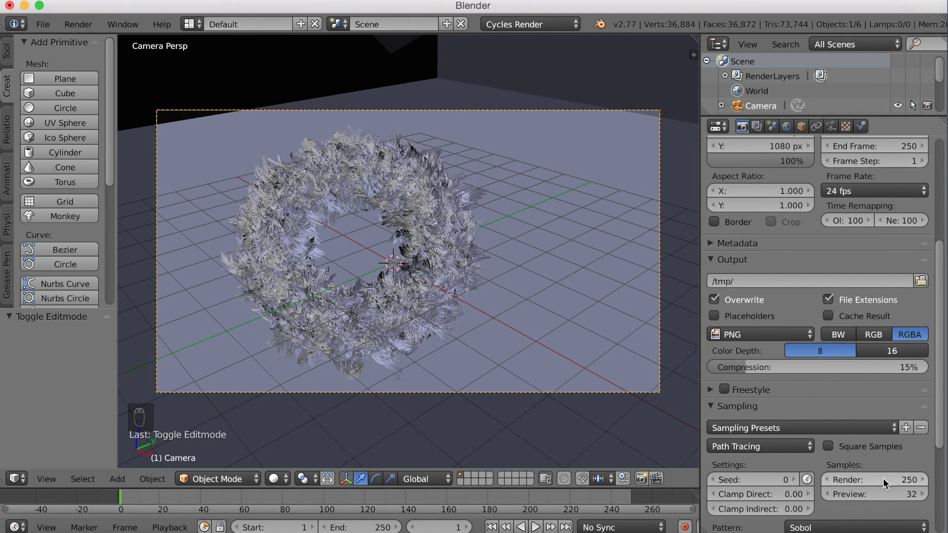
Set render resolution to 100% of 1920×1080 and raise render samples to 250
{"action": "left_click_drag", "start_coordinate": [941, 407], "coordinate": [928, 244]}
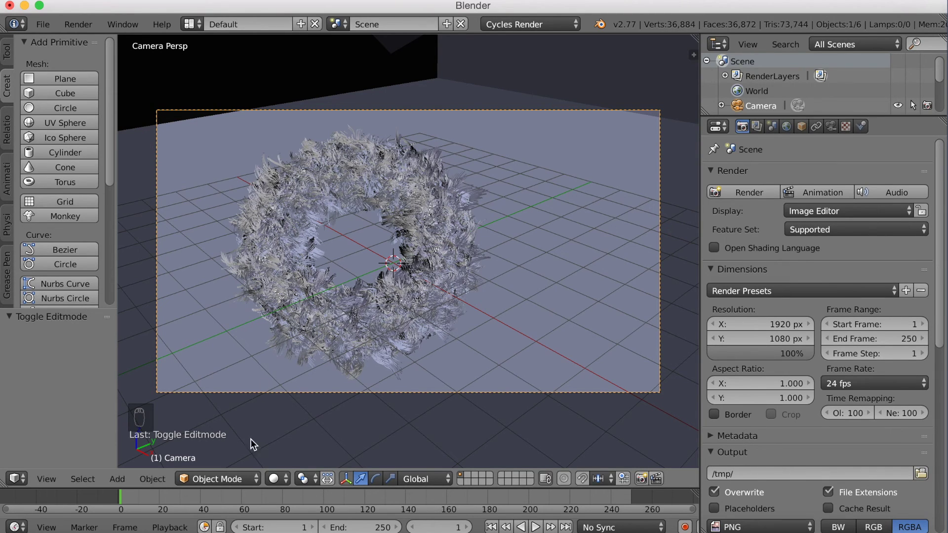
Preview the camera view rendered and give the floor a new dark diffuse material
{"action": "left_click_drag", "start_coordinate": [288, 478], "coordinate": [595, 297]}
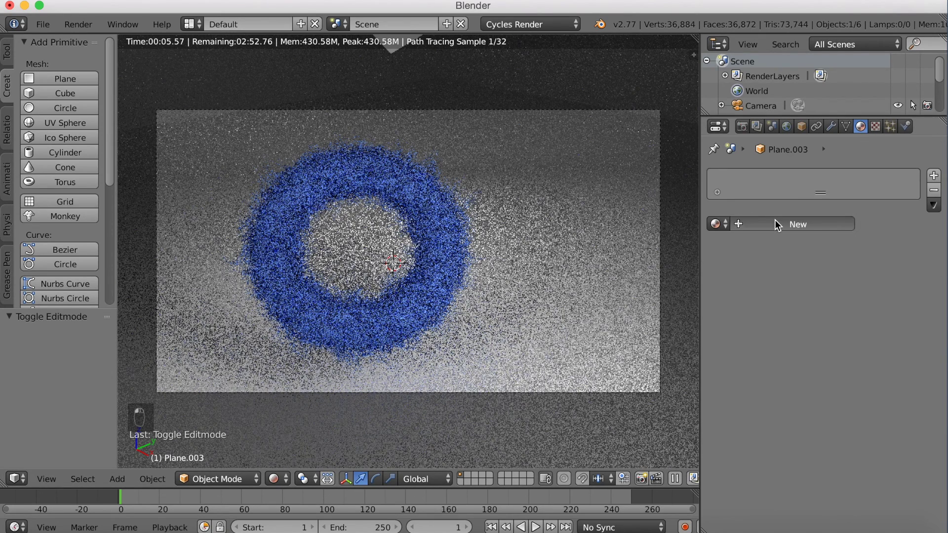
{"action": "middle_click", "coordinate": [822, 312]}
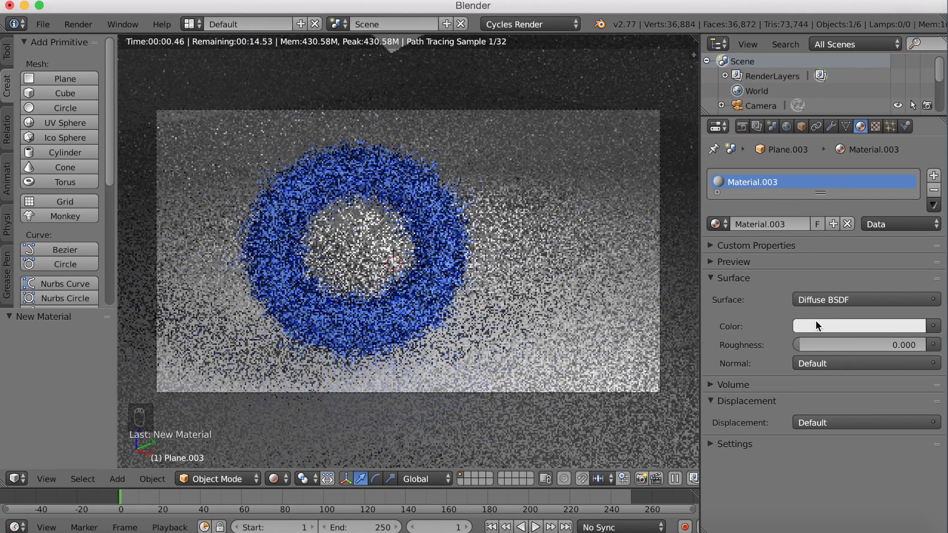
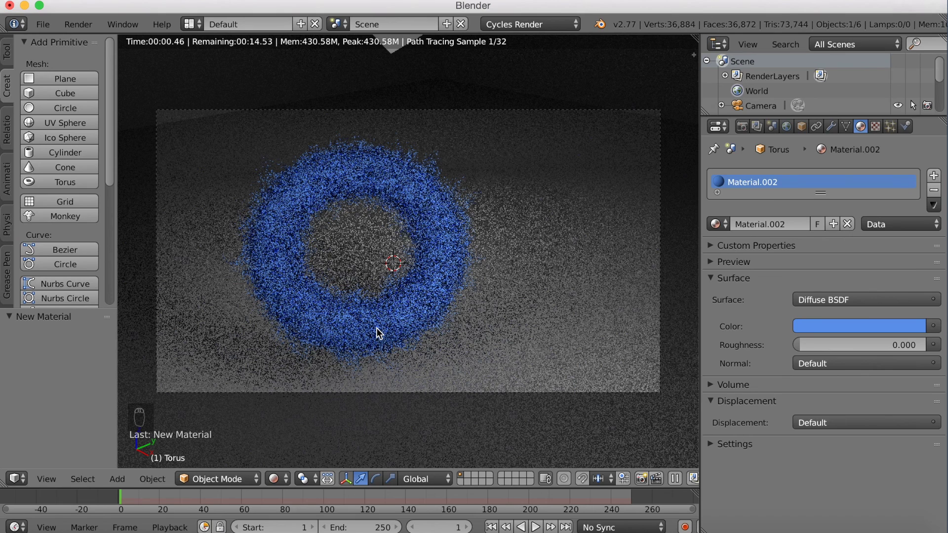
Return the viewport to Solid shading and render the final 1920×1080 image
{"action": "left_click_drag", "start_coordinate": [280, 476], "coordinate": [300, 432]}
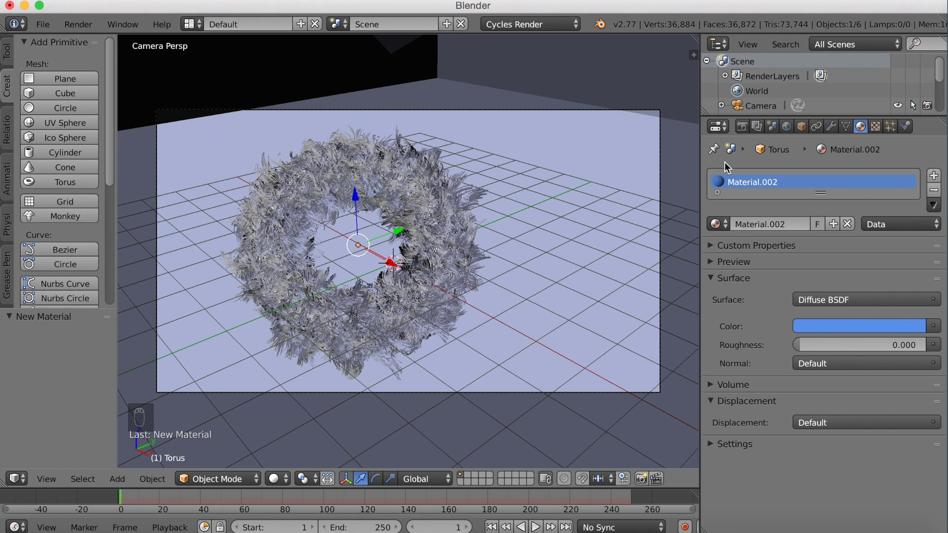
{"action": "left_click_drag", "start_coordinate": [748, 126], "coordinate": [744, 191]}
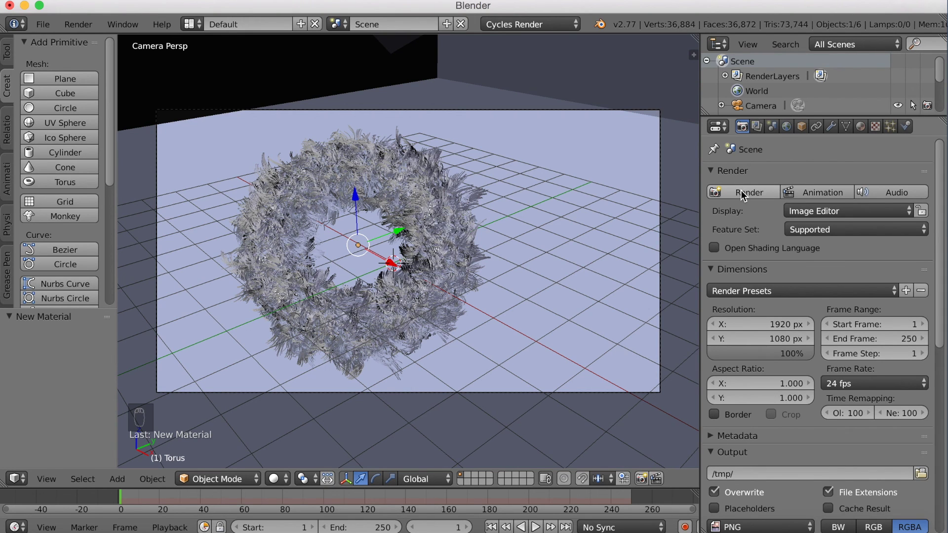